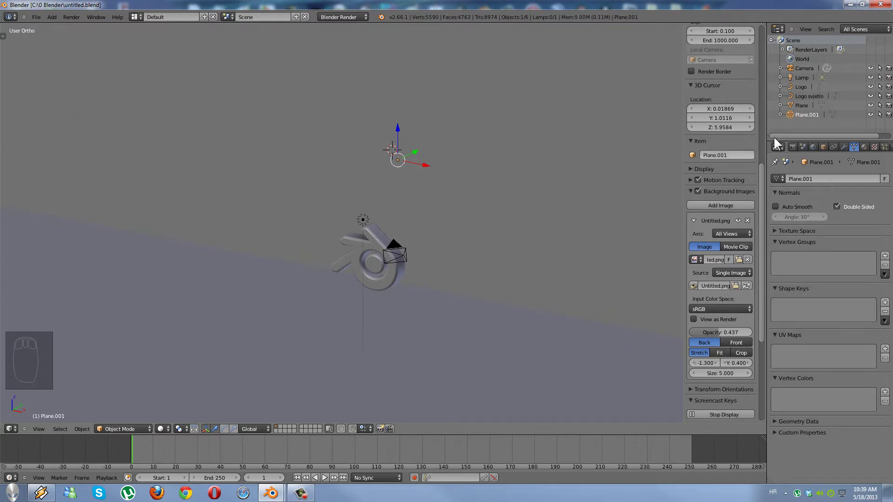
Zoom the viewport out to take in the whole scene with both planes
{"action": "left_click_drag", "start_coordinate": [444, 256], "coordinate": [806, 110]}
{"action": "left_click_drag", "start_coordinate": [806, 111], "coordinate": [804, 109]}
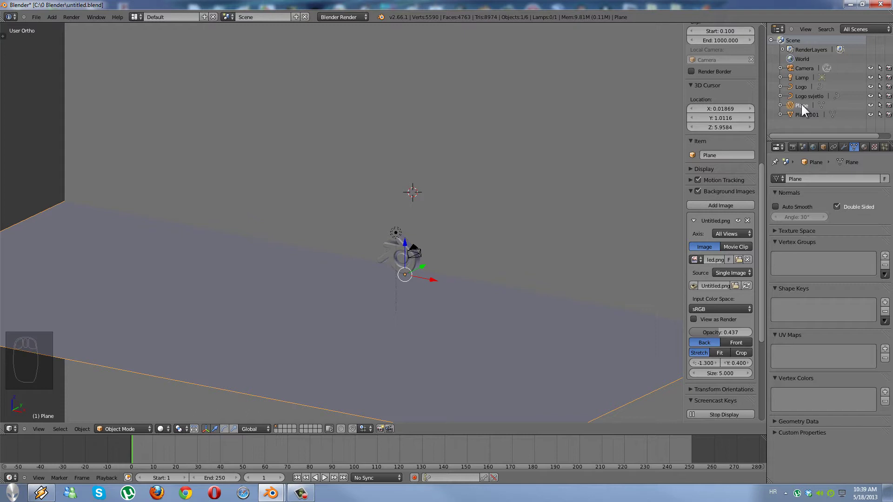
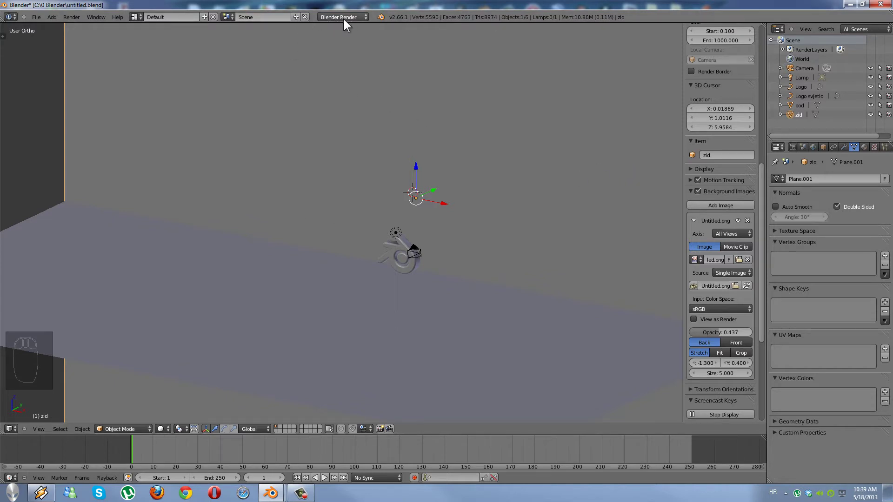
Set the render engine to Cycles, select the Logo object and frame it in the viewport
{"action": "left_click", "coordinate": [347, 22]}
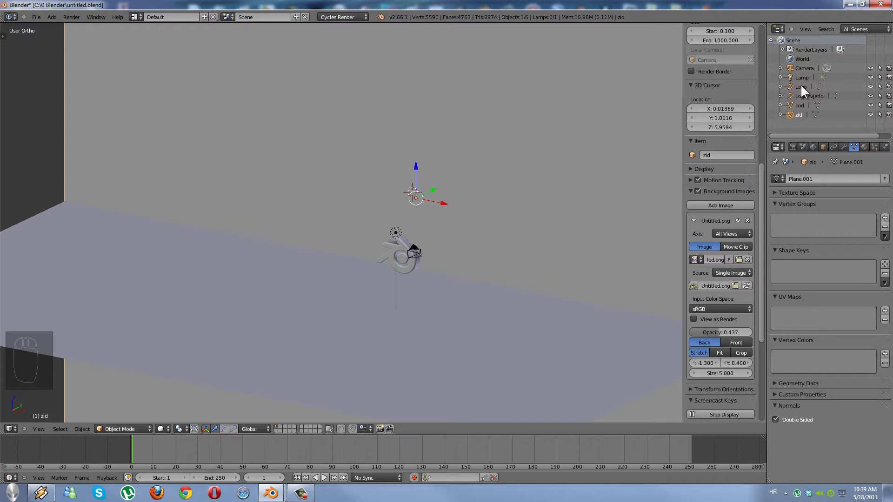
{"action": "left_click", "coordinate": [803, 89]}
{"action": "middle_click", "coordinate": [421, 272]}
{"action": "scroll", "scroll_direction": "up", "scroll_amount": 3}
{"action": "left_click_drag", "start_coordinate": [394, 259], "coordinate": [349, 315]}
{"action": "scroll", "scroll_direction": "up", "scroll_amount": 3}
{"action": "left_click_drag", "start_coordinate": [378, 214], "coordinate": [830, 98]}
{"action": "scroll", "scroll_direction": "up", "scroll_amount": 3}
{"action": "scroll", "scroll_direction": "down", "scroll_amount": 3}
{"action": "scroll", "scroll_direction": "up", "scroll_amount": 3}
{"action": "scroll", "scroll_direction": "up", "scroll_amount": 3}
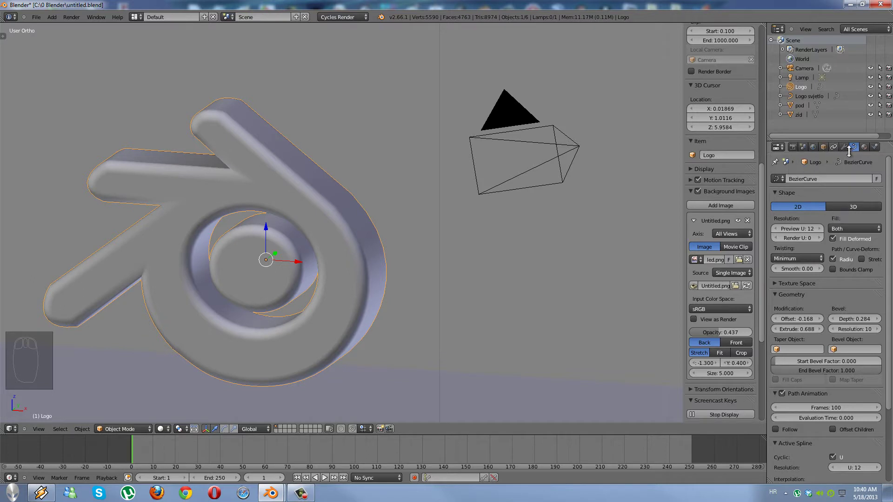
Create a new Glass BSDF material for the Logo and pick a dark colour for it
{"action": "left_click", "coordinate": [868, 149]}
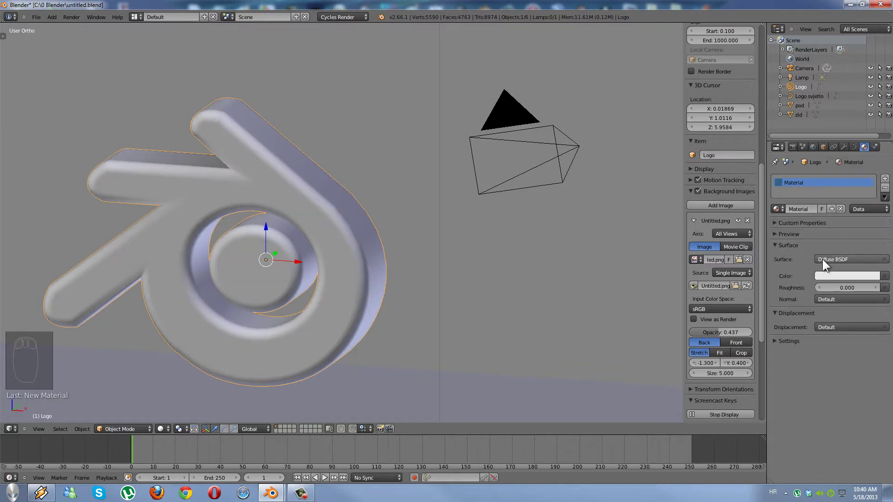
{"action": "left_click", "coordinate": [841, 262]}
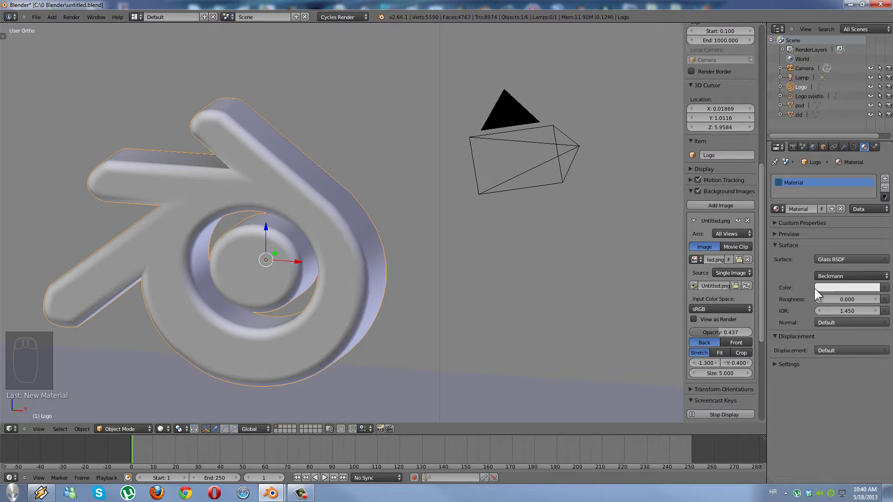
{"action": "left_click", "coordinate": [847, 291]}
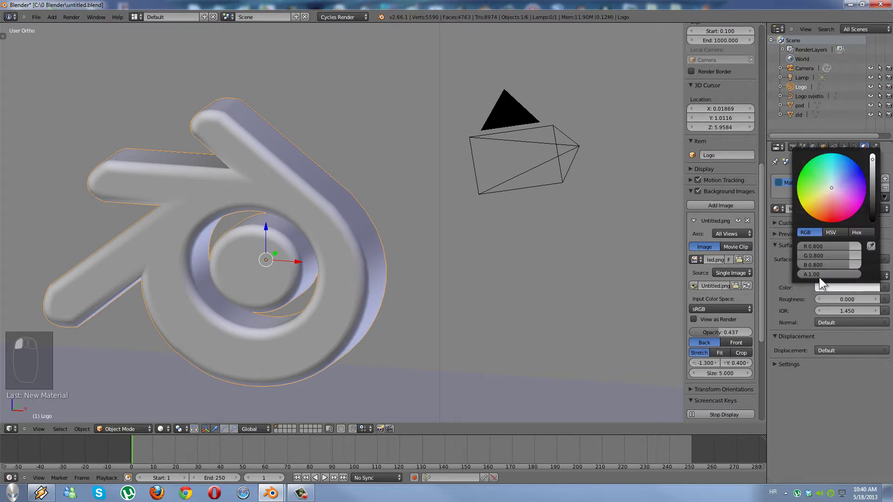
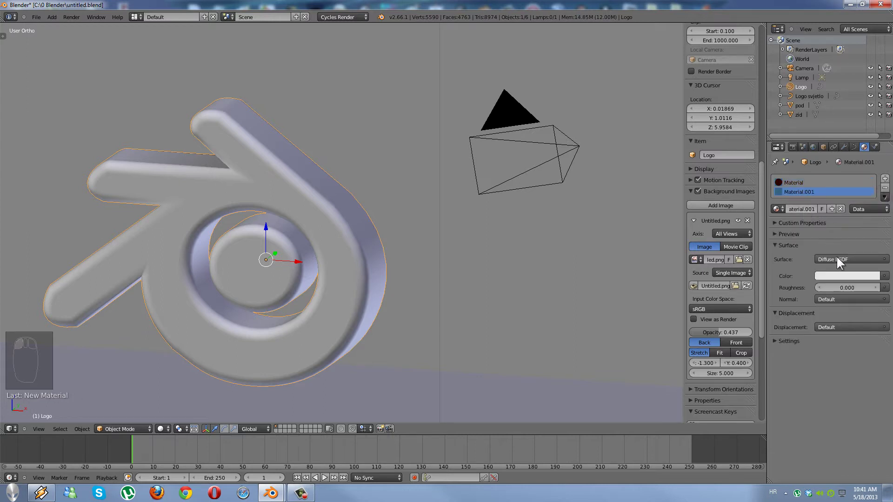
Set Material.001's surface shader to Glass BSDF with a blue colour
{"action": "left_click", "coordinate": [852, 260]}
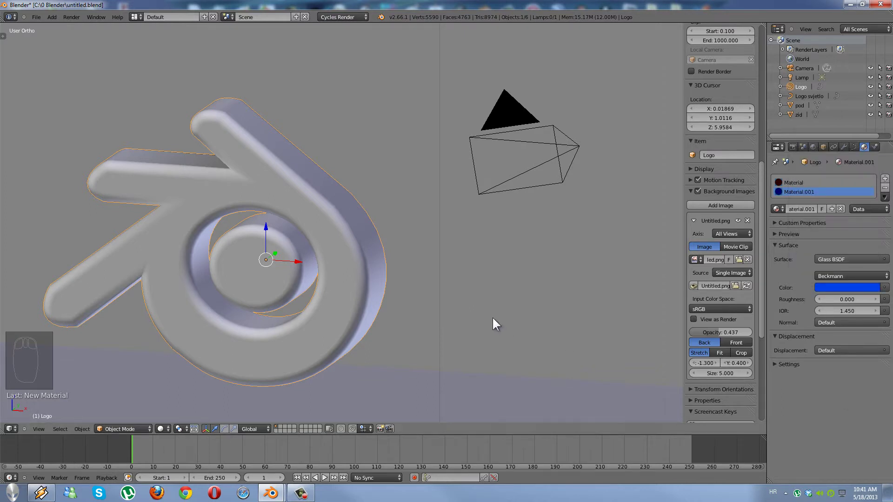
In Edit Mode select the inner ring's curve points and assign Material.001 blue glass to them
{"action": "key", "text": "Tab"}
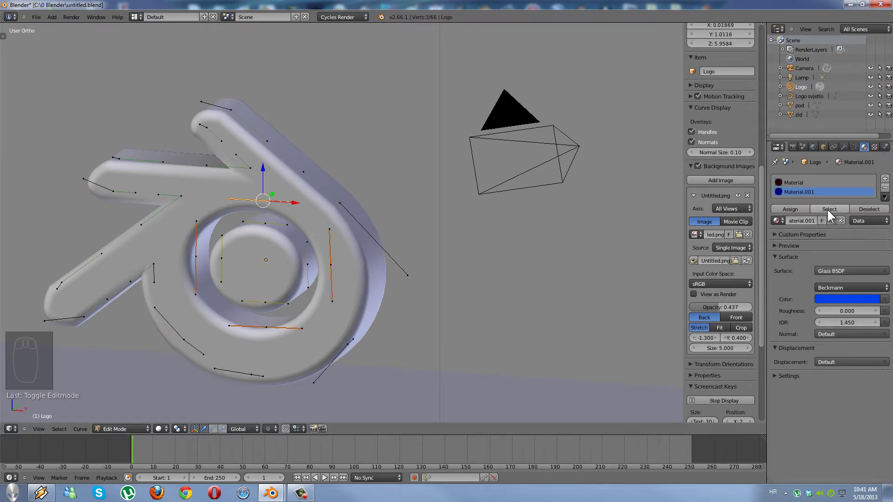
{"action": "left_click", "coordinate": [834, 213]}
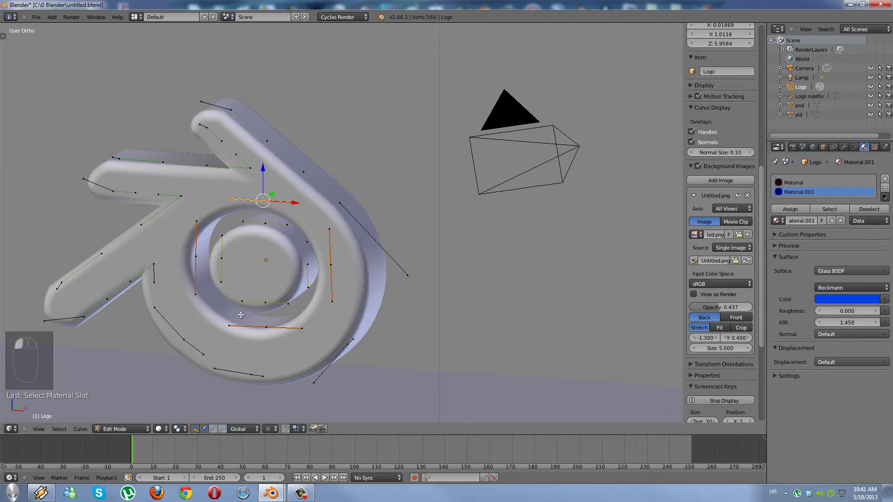
{"action": "key", "text": "a"}
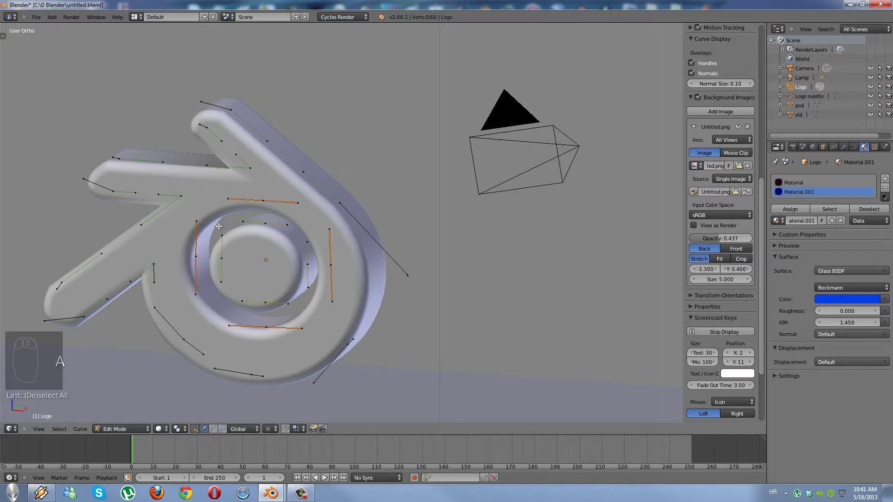
{"action": "left_click_drag", "start_coordinate": [205, 123], "coordinate": [152, 145]}
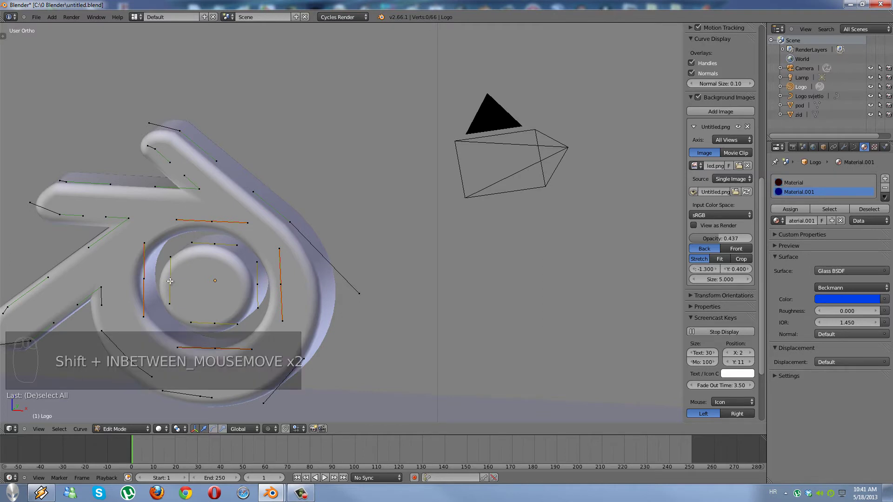
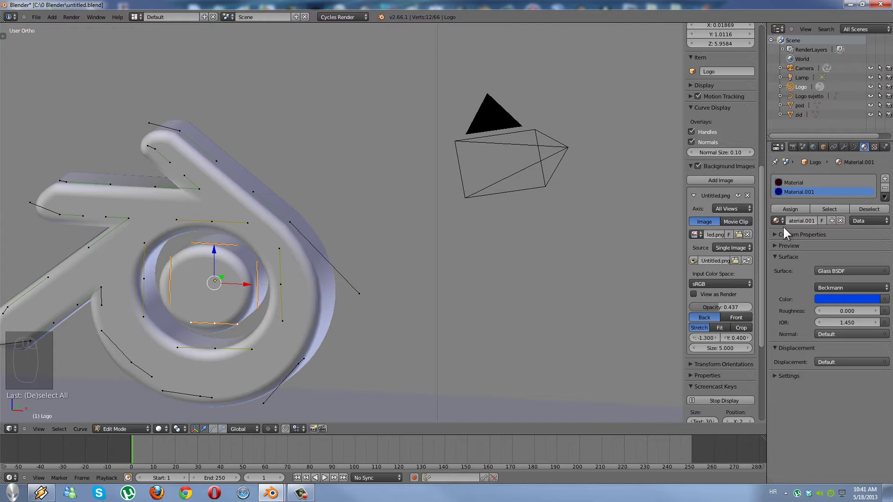
{"action": "left_click", "coordinate": [791, 211]}
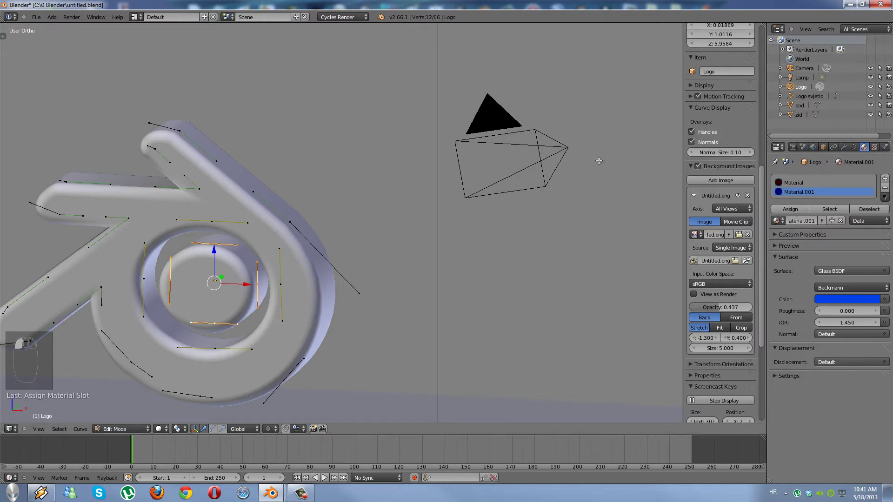
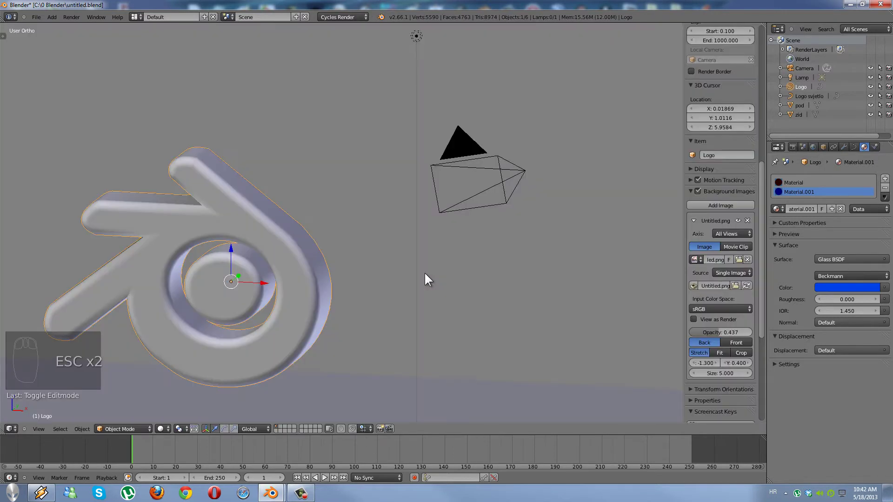
Orbit the viewport around to the logo's side after leaving the render
{"action": "left_click_drag", "start_coordinate": [349, 307], "coordinate": [621, 335]}
{"action": "left_click_drag", "start_coordinate": [559, 326], "coordinate": [440, 269]}
{"action": "left_click_drag", "start_coordinate": [440, 268], "coordinate": [846, 112]}
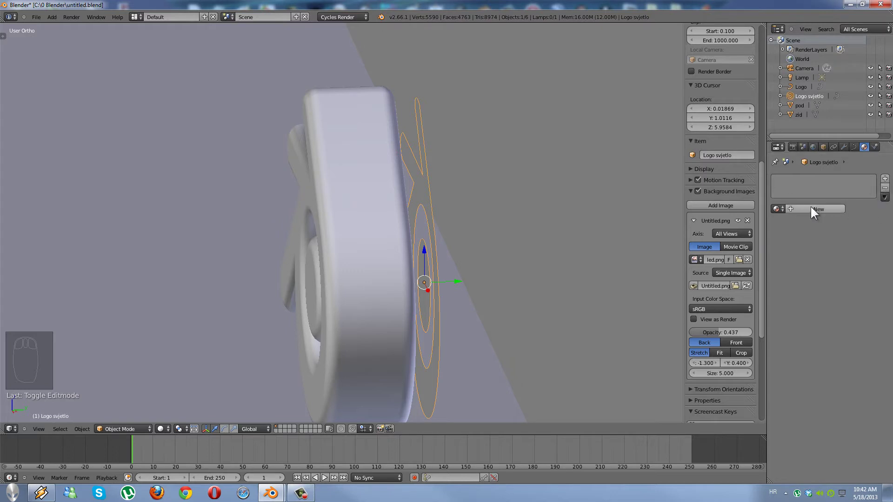
Create a new Emission material for Logo svjetlo, white at strength 0.800
{"action": "left_click", "coordinate": [813, 213]}
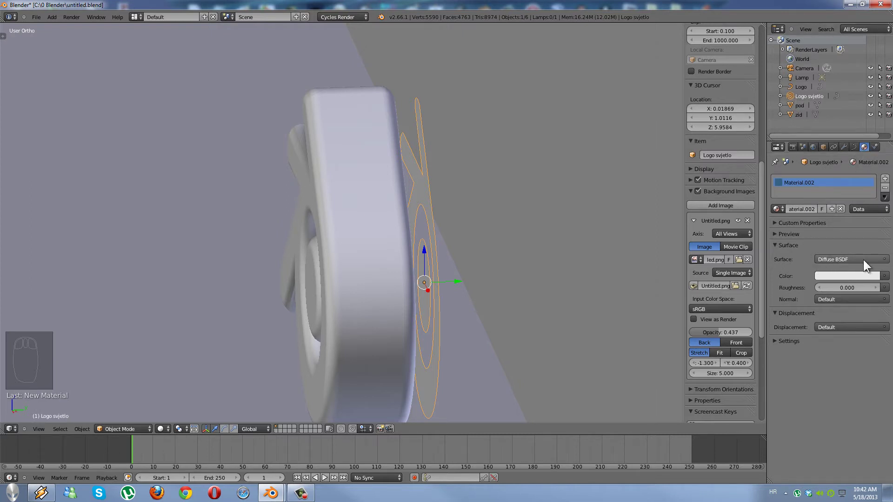
{"action": "left_click", "coordinate": [851, 262]}
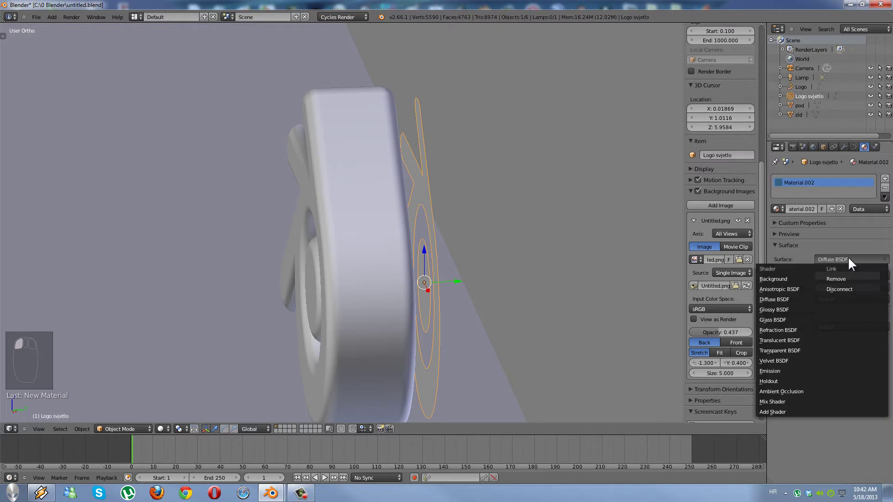
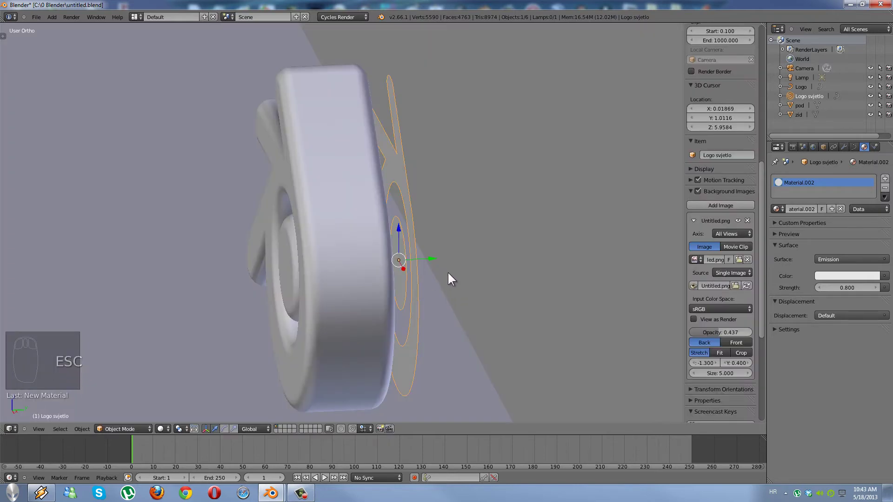
{"action": "left_click_drag", "start_coordinate": [452, 275], "coordinate": [533, 225]}
{"action": "left_click", "coordinate": [534, 224]}
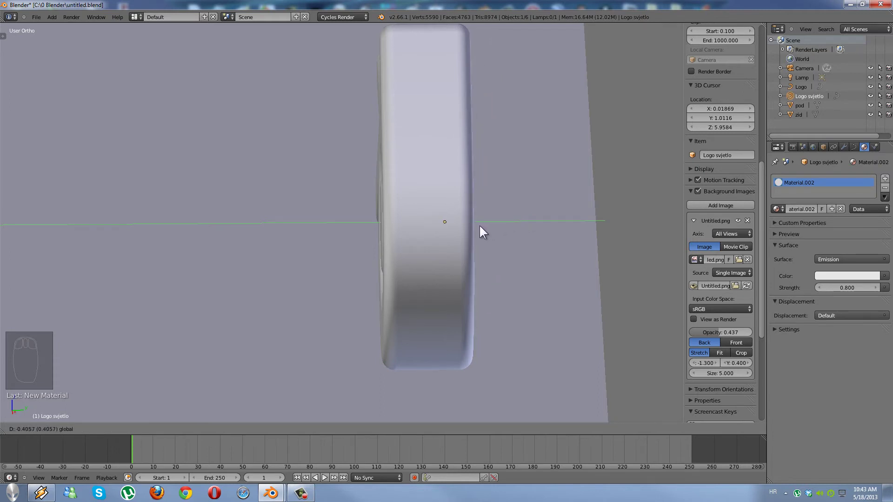
{"action": "left_click_drag", "start_coordinate": [465, 306], "coordinate": [498, 299]}
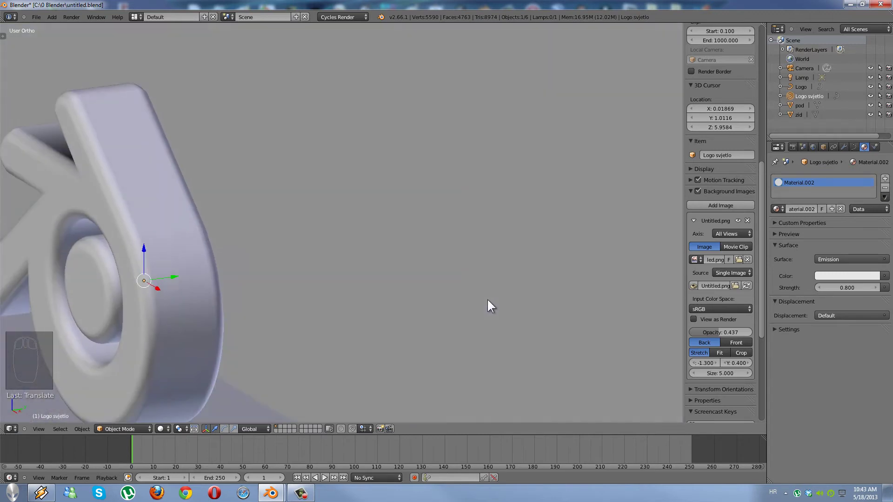
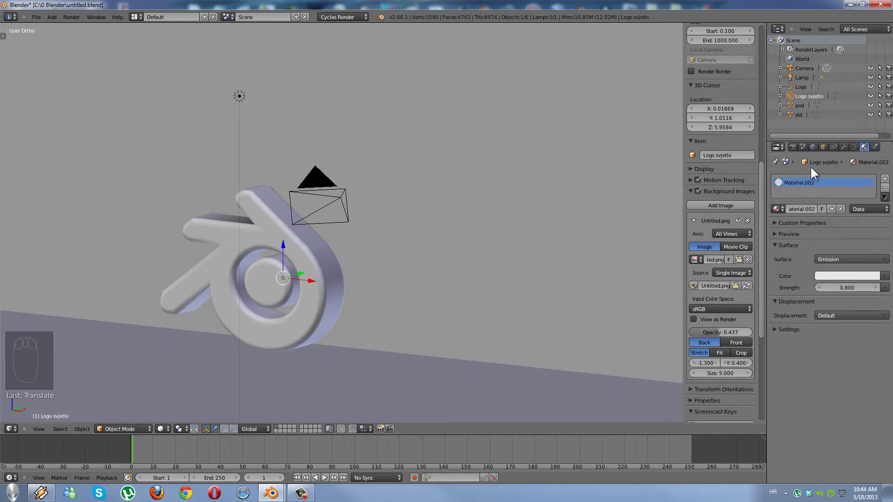
Give zid a new Diffuse BSDF material in light grey
{"action": "left_click_drag", "start_coordinate": [804, 107], "coordinate": [292, 305]}
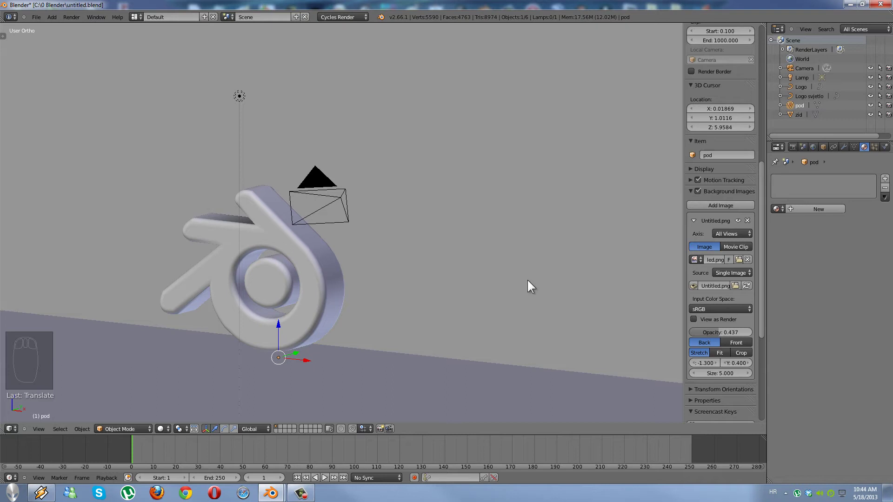
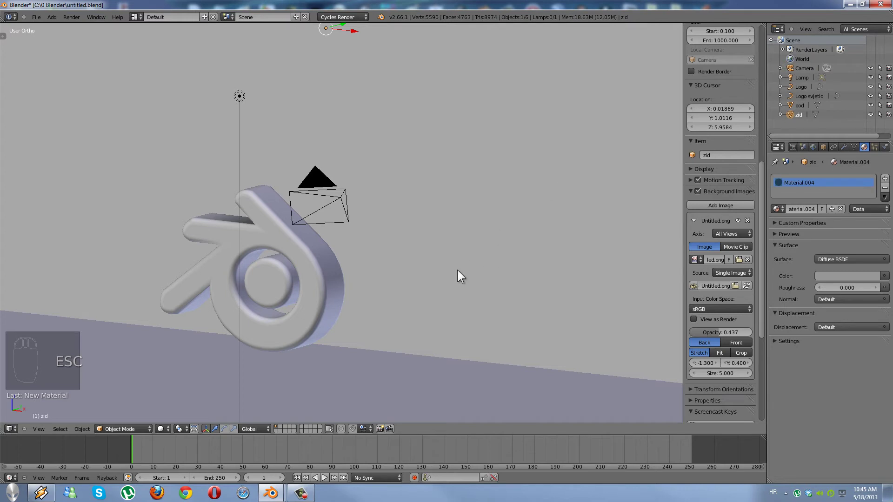
{"action": "middle_click", "coordinate": [460, 274]}
Select the camera and enable Lock Camera to View in the N panel
{"action": "scroll", "scroll_direction": "down", "scroll_amount": 3}
{"action": "left_click_drag", "start_coordinate": [460, 273], "coordinate": [321, 185]}
{"action": "left_click_drag", "start_coordinate": [320, 181], "coordinate": [320, 182]}
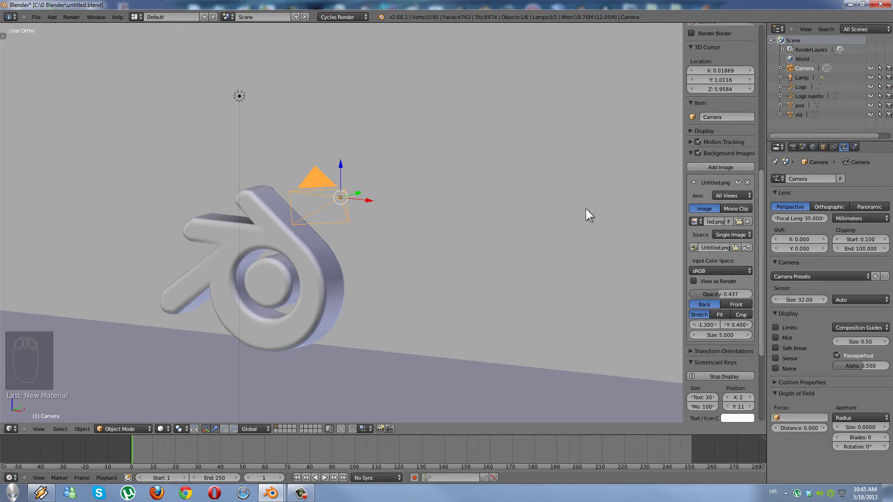
{"action": "left_click", "coordinate": [768, 190]}
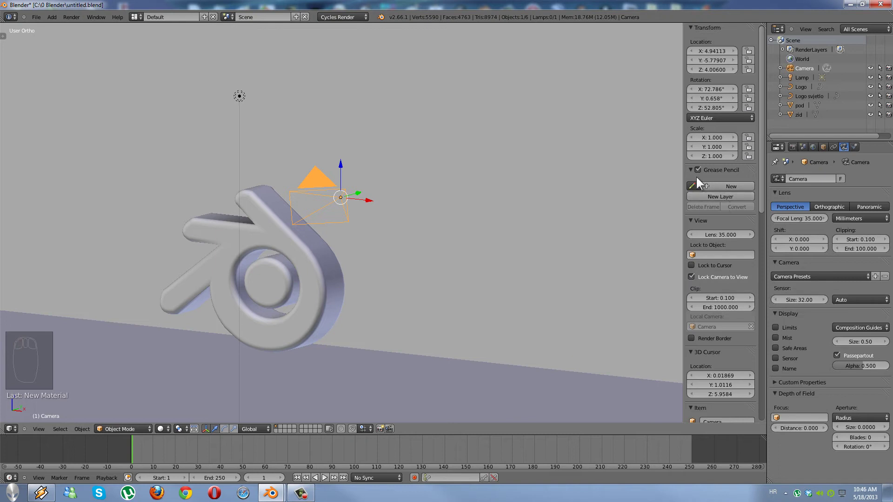
{"action": "key", "text": "n"}
{"action": "key", "text": "n"}
{"action": "key", "text": "n"}
{"action": "key", "text": "n"}
{"action": "key", "text": "n"}
{"action": "key", "text": "n"}
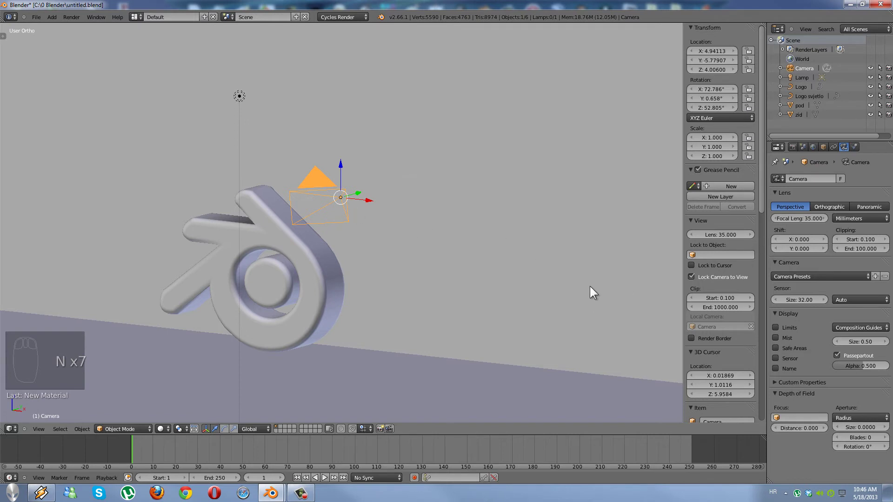
Look through the scene camera with Numpad 0 and select the logo
{"action": "key", "text": "KP_0"}
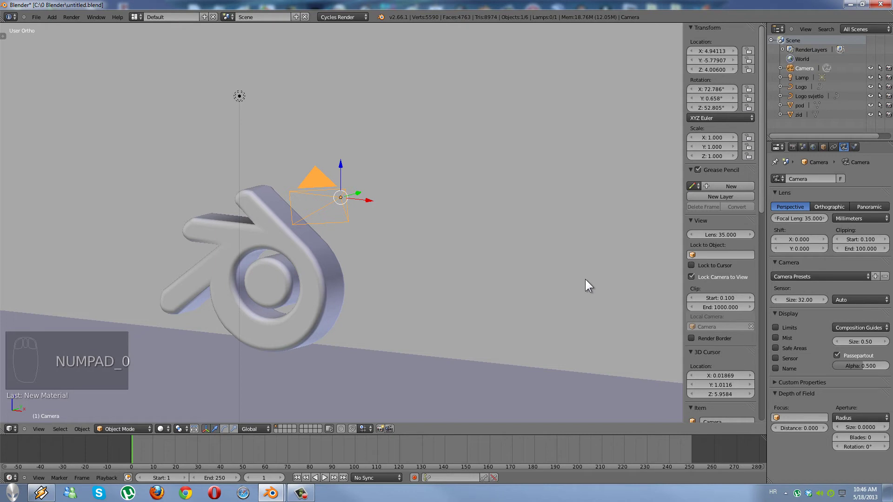
{"action": "left_click_drag", "start_coordinate": [290, 230], "coordinate": [369, 221]}
{"action": "key", "text": "KP_0"}
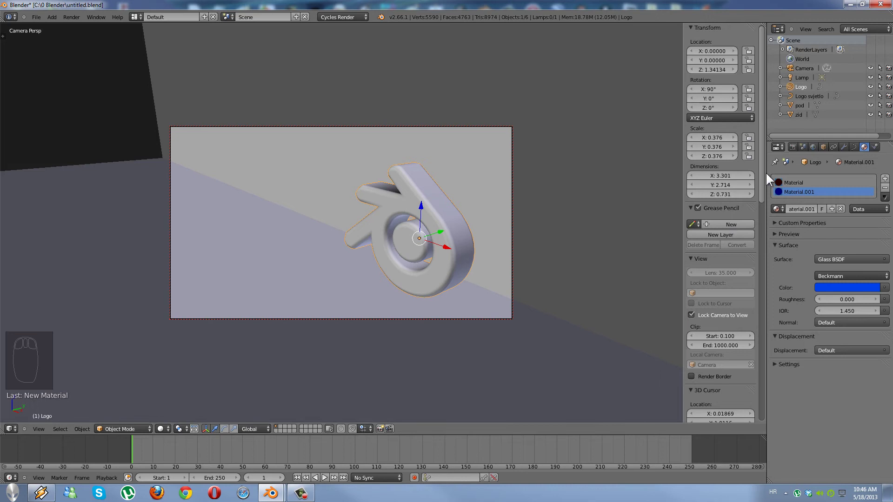
Swing the locked camera round to face the logo front-on and move in closer
{"action": "left_click", "coordinate": [765, 187]}
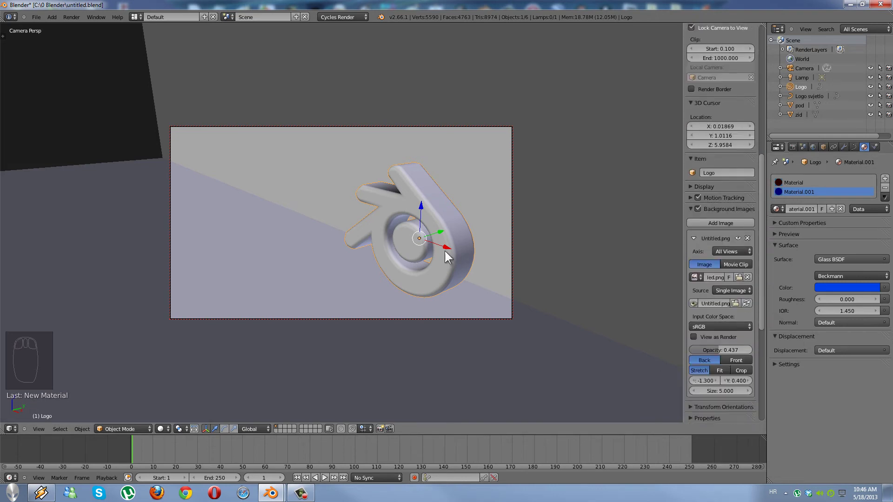
{"action": "left_click_drag", "start_coordinate": [346, 229], "coordinate": [376, 232]}
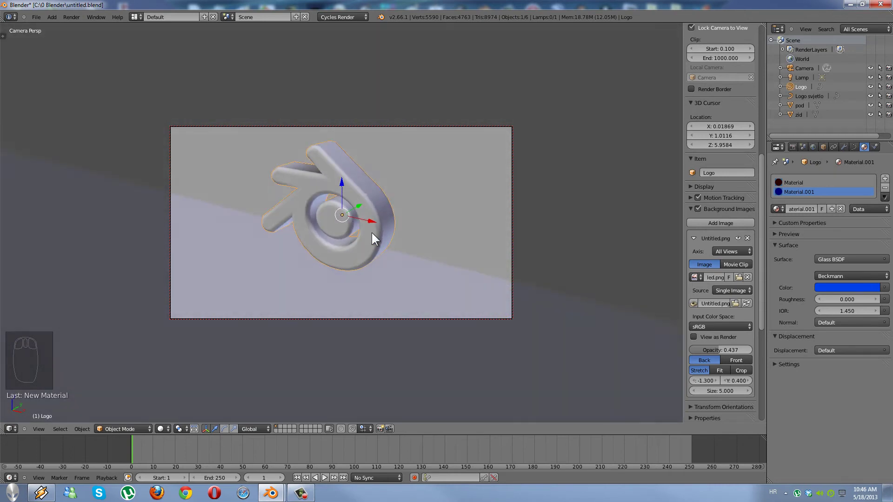
{"action": "left_click_drag", "start_coordinate": [332, 243], "coordinate": [368, 262]}
{"action": "scroll", "scroll_direction": "up", "scroll_amount": 3}
{"action": "scroll", "scroll_direction": "up", "scroll_amount": 3}
Centre the logo in the camera frame and fine-tune the angle so it fills the shot
{"action": "left_click_drag", "start_coordinate": [384, 260], "coordinate": [323, 270]}
{"action": "scroll", "scroll_direction": "up", "scroll_amount": 3}
{"action": "middle_click", "coordinate": [393, 251]}
{"action": "left_click_drag", "start_coordinate": [386, 251], "coordinate": [423, 194]}
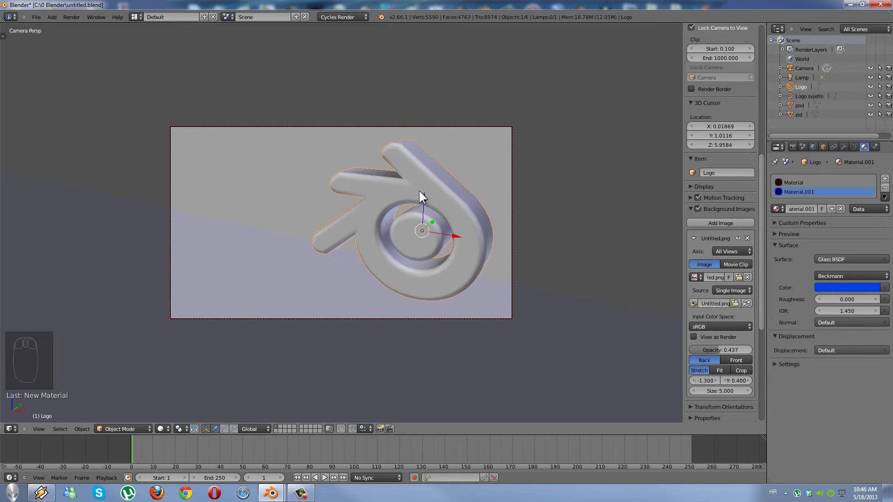
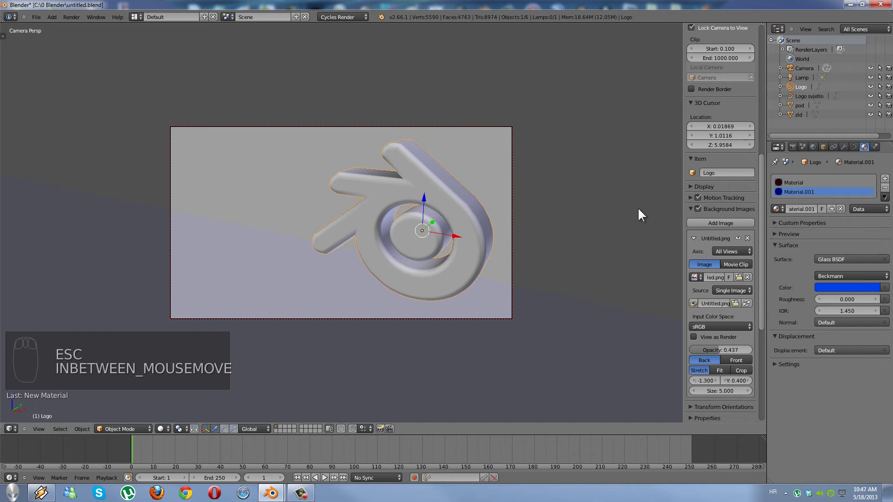
Leave the camera view and pull back so the camera object and logo are both in frame
{"action": "key", "text": "KP_0"}
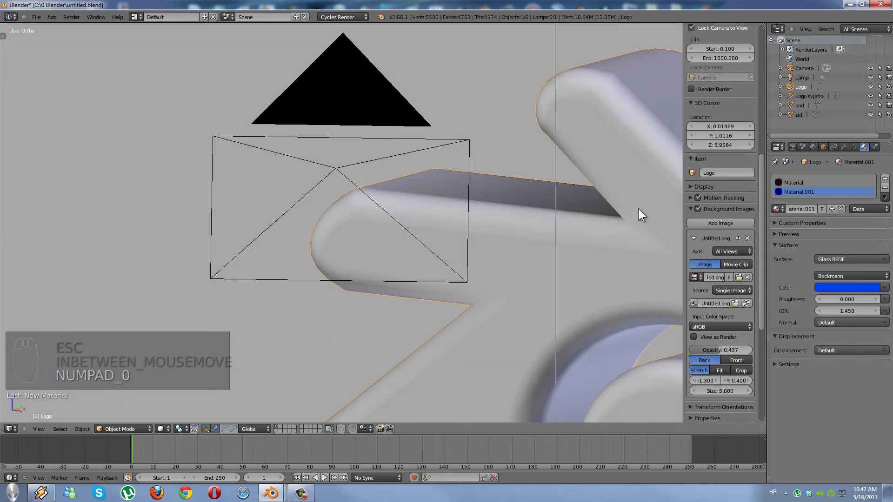
{"action": "middle_click", "coordinate": [540, 247]}
{"action": "scroll", "scroll_direction": "down", "scroll_amount": 3}
{"action": "left_click_drag", "start_coordinate": [540, 246], "coordinate": [631, 302]}
{"action": "middle_click", "coordinate": [461, 157]}
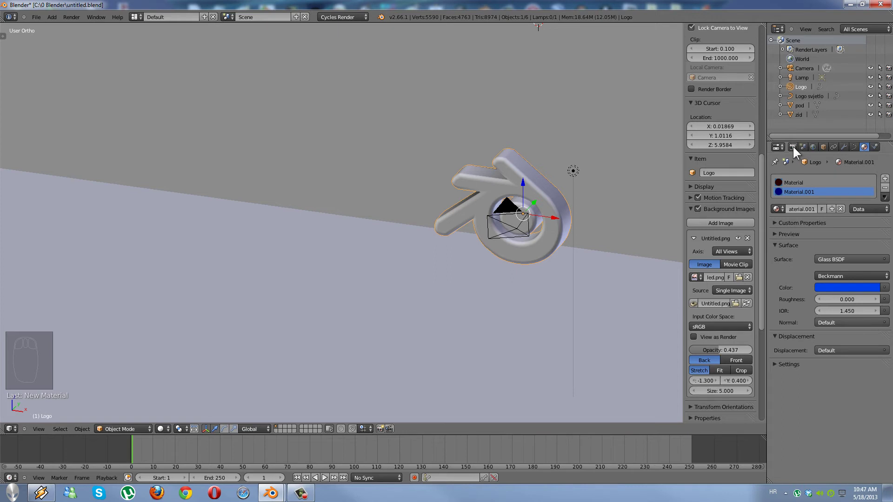
Set render resolution to 1920x1080 at 100% scale with PNG output and expand Sampling
{"action": "left_click", "coordinate": [798, 149]}
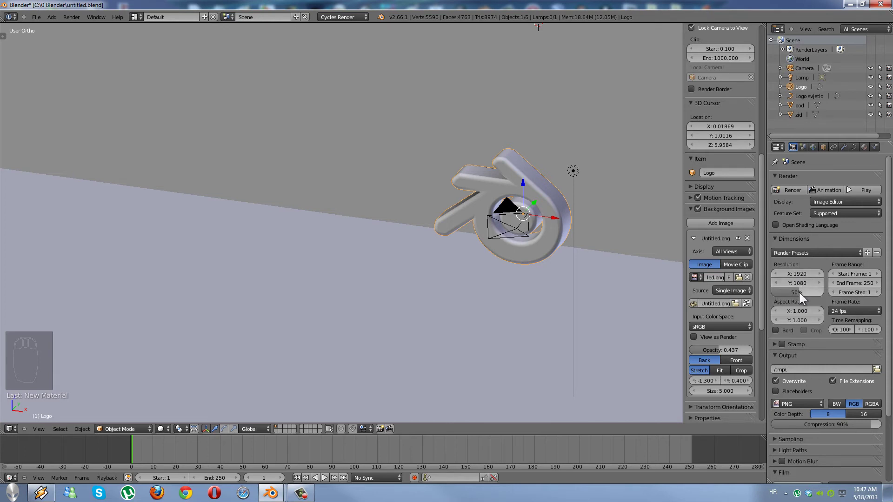
{"action": "left_click_drag", "start_coordinate": [803, 298], "coordinate": [834, 301]}
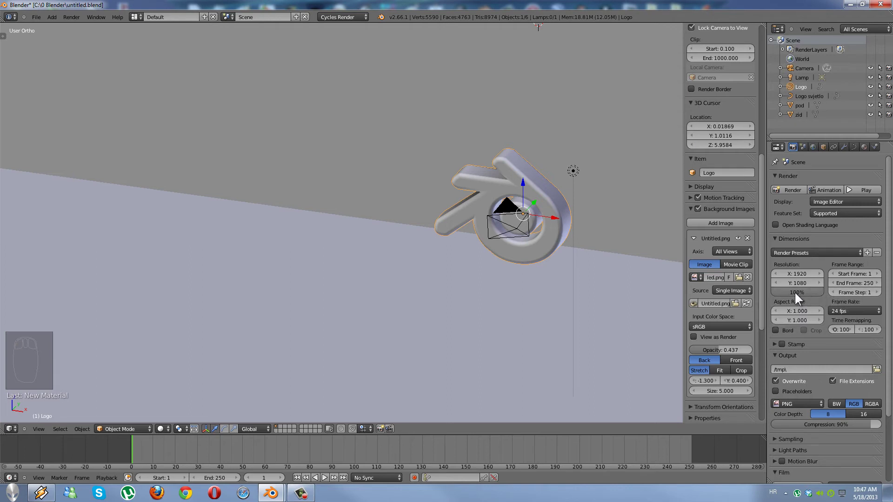
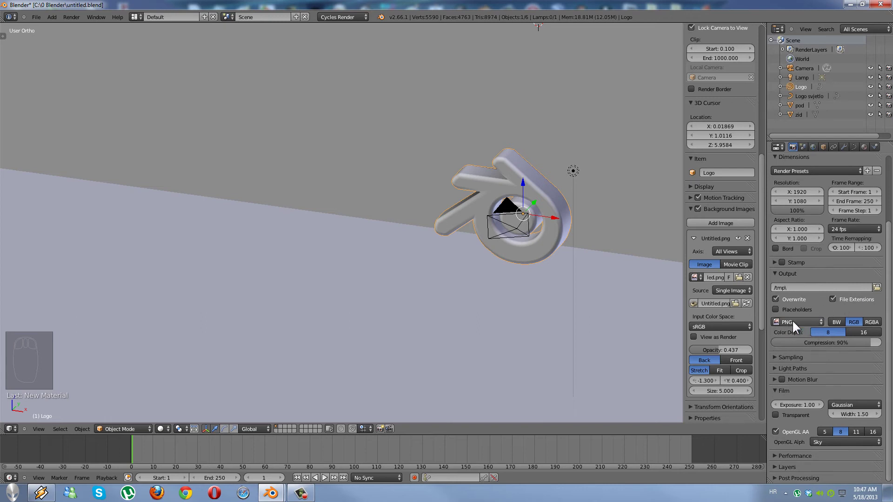
{"action": "left_click_drag", "start_coordinate": [805, 325], "coordinate": [645, 274]}
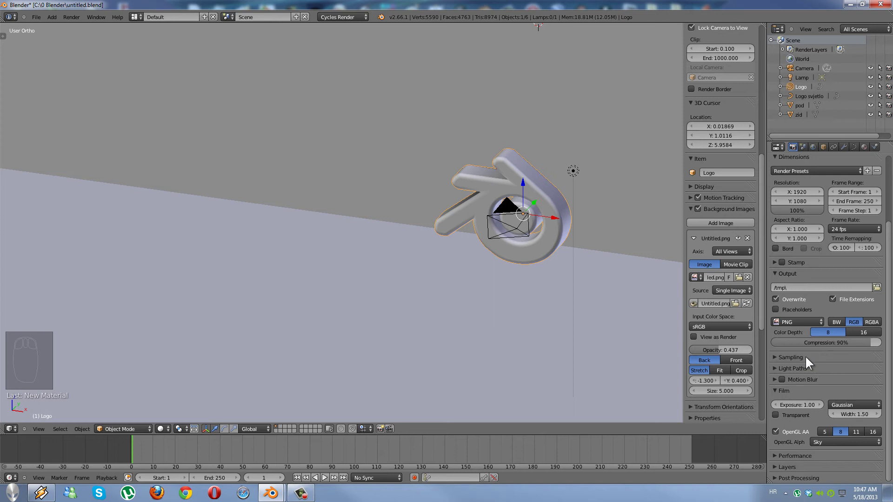
{"action": "left_click_drag", "start_coordinate": [777, 361], "coordinate": [863, 369]}
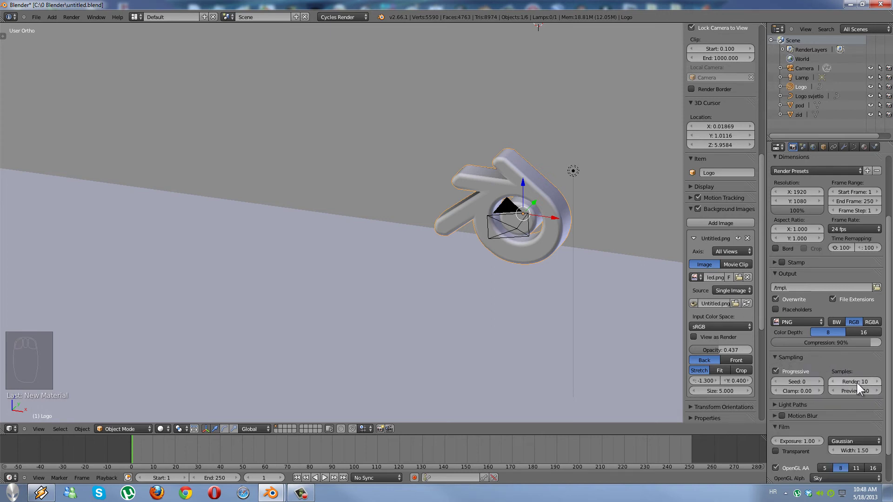